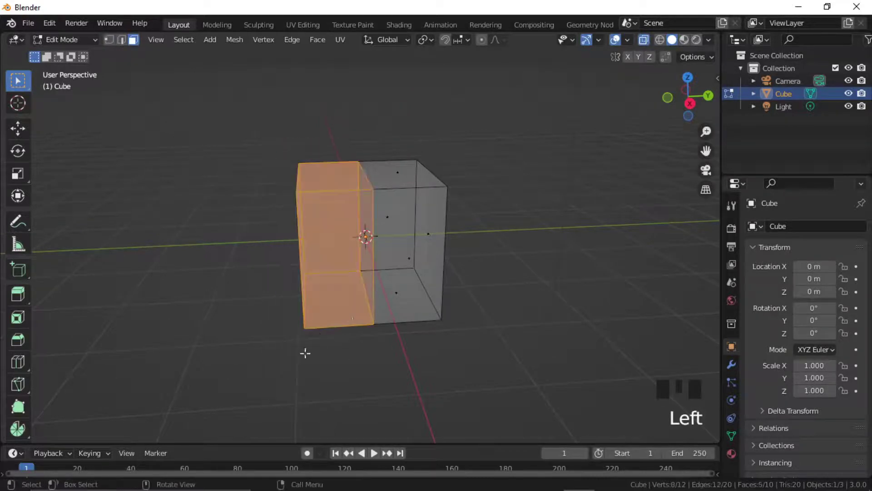
# Step: Delete the selected half of the cube and add a Mirror modifier on X to restore it
pyautogui.press('x')
pyautogui.moveTo(451, 324); pyautogui.dragTo(738, 368)
pyautogui.click(738, 368)
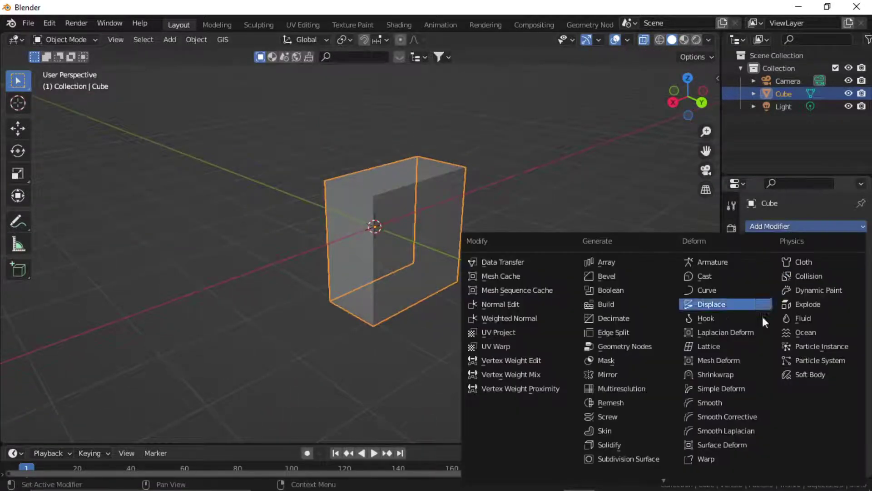
pyautogui.moveTo(623, 376); pyautogui.dragTo(827, 275)
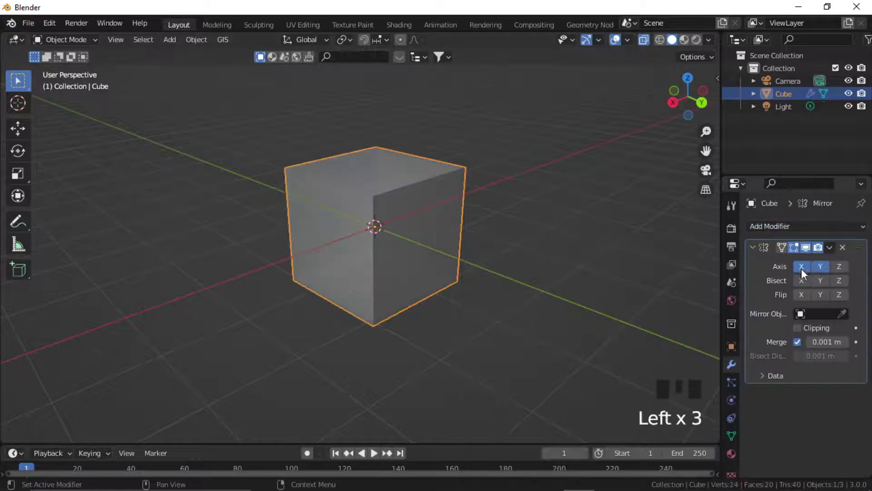
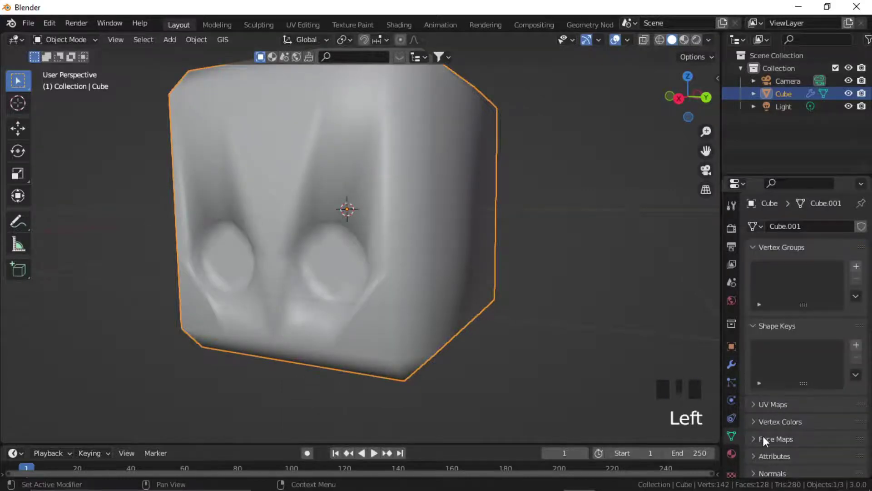
# Step: Toggle Auto Smooth for the head in the Object Data properties
pyautogui.scroll(-3)
pyautogui.moveTo(760, 427); pyautogui.dragTo(801, 450)
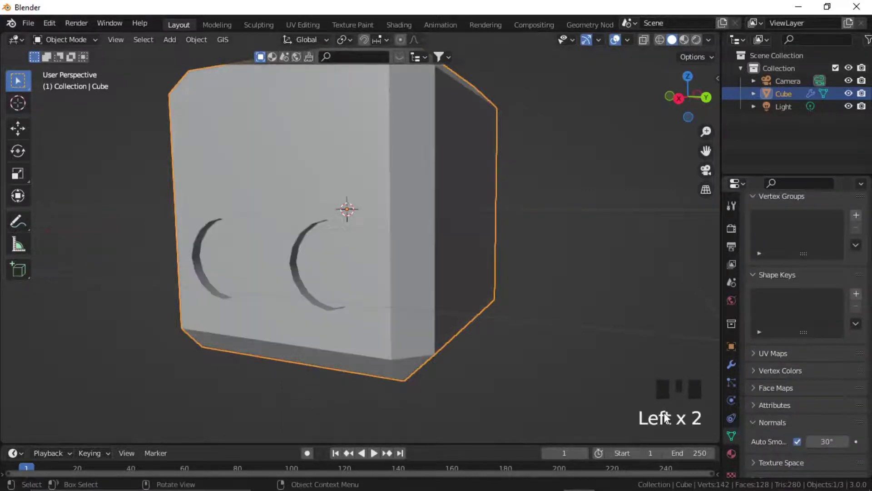
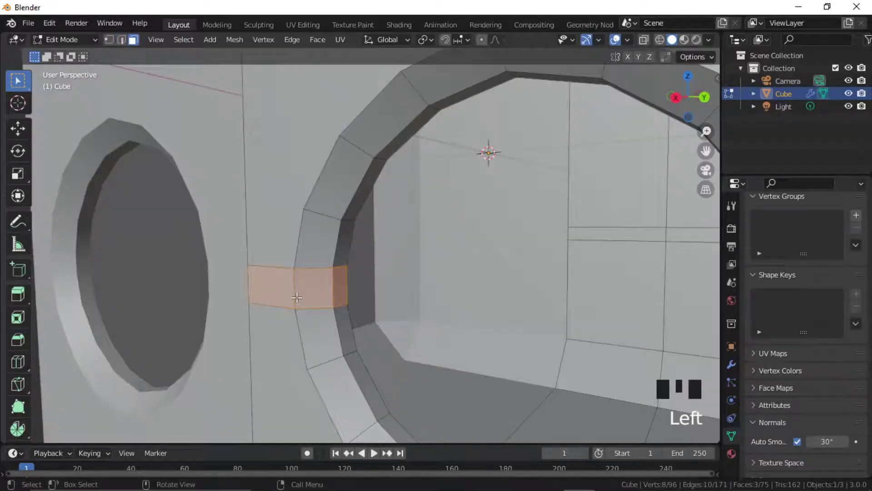
# Step: Push the bridge faces between the two eye sockets inward to recess them
pyautogui.press('x')
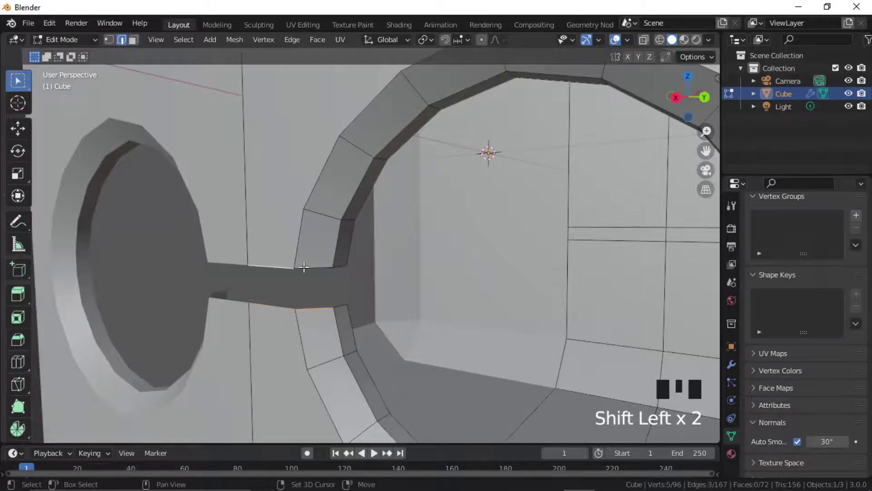
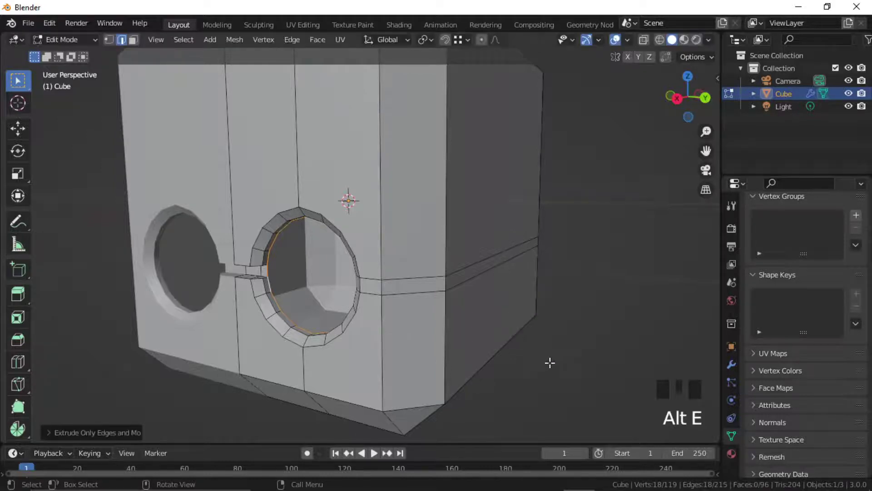
# Step: Scale the inner ring of the eye socket inward to narrow the opening
pyautogui.press('s')
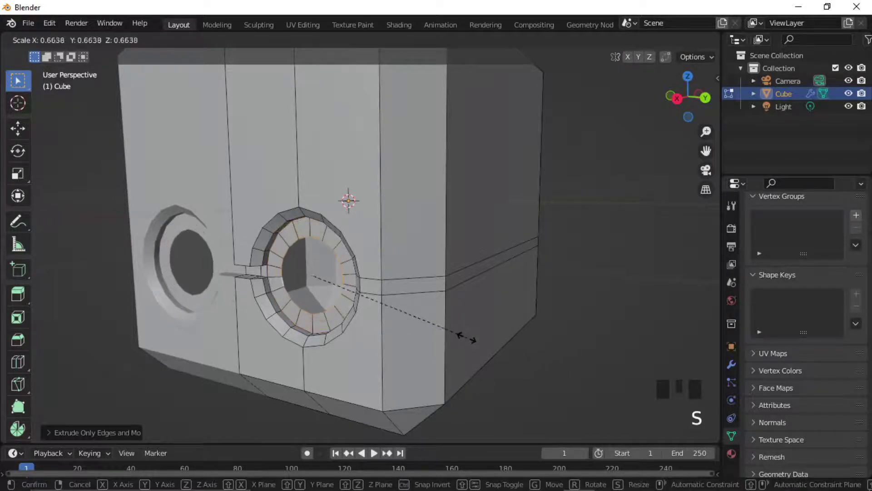
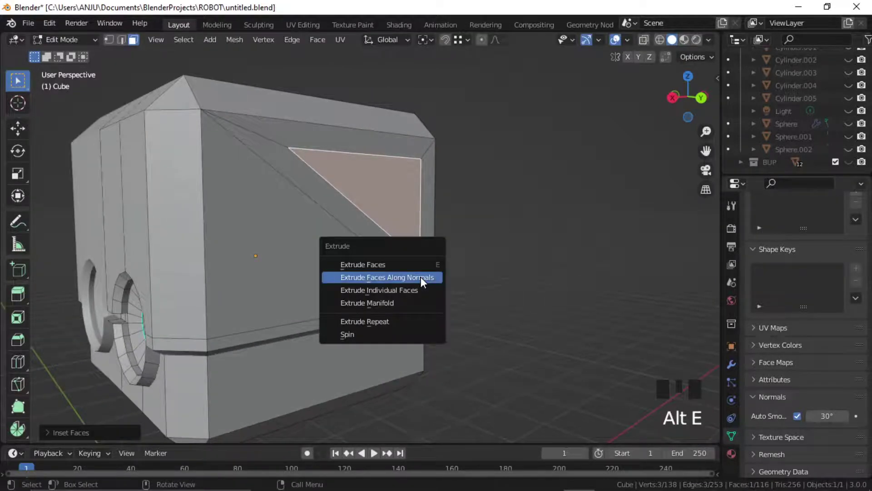
# Step: Bevel the rim edges of the recessed triangular side panel
pyautogui.scroll(3)
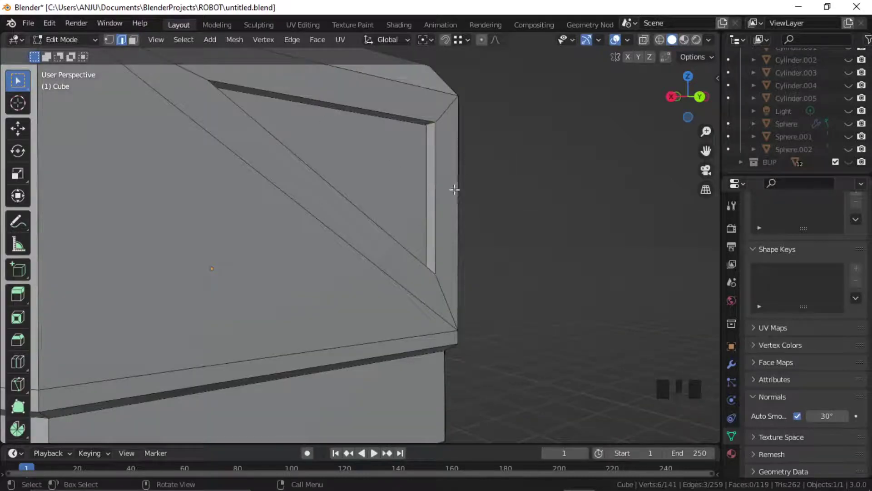
pyautogui.press('ctrl+b')
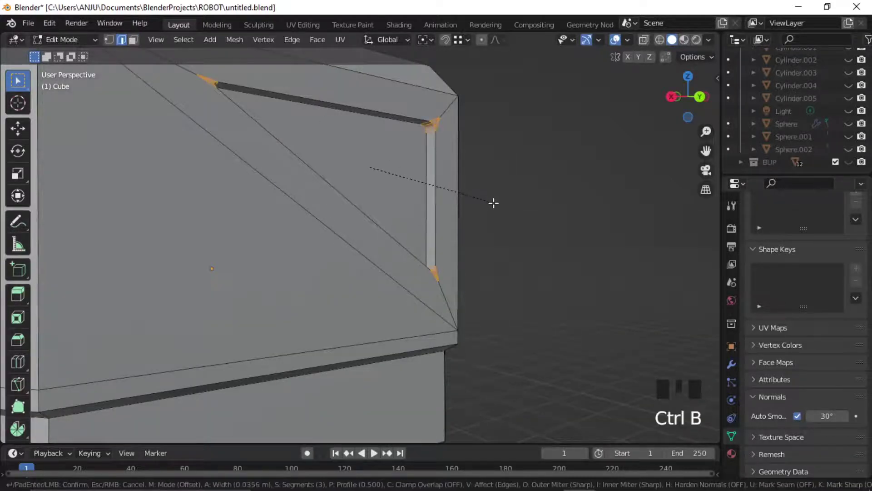
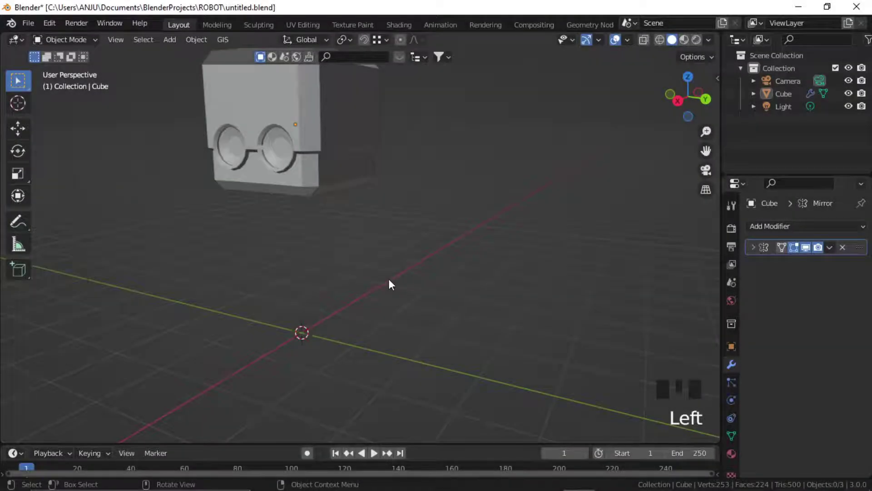
# Step: Add a sphere beside the head via Shift+A and shade it smooth
pyautogui.press('shift+a')
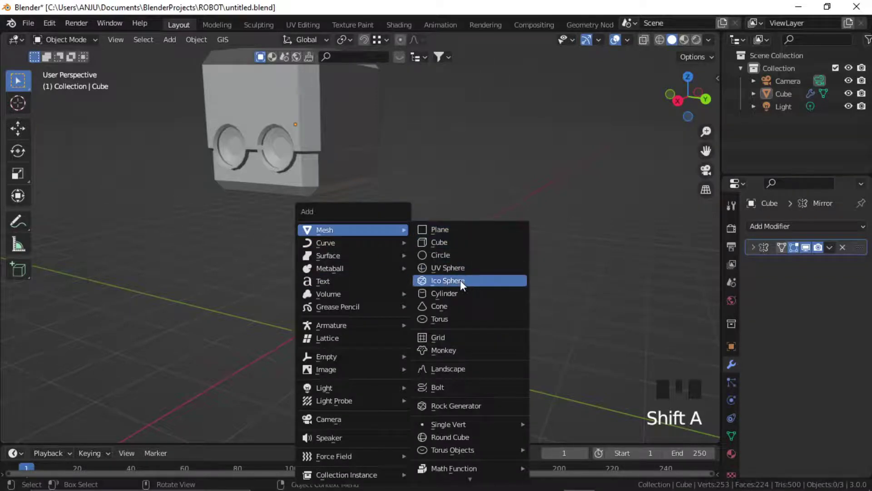
pyautogui.moveTo(55, 438); pyautogui.dragTo(359, 351)
pyautogui.rightClick(359, 351)
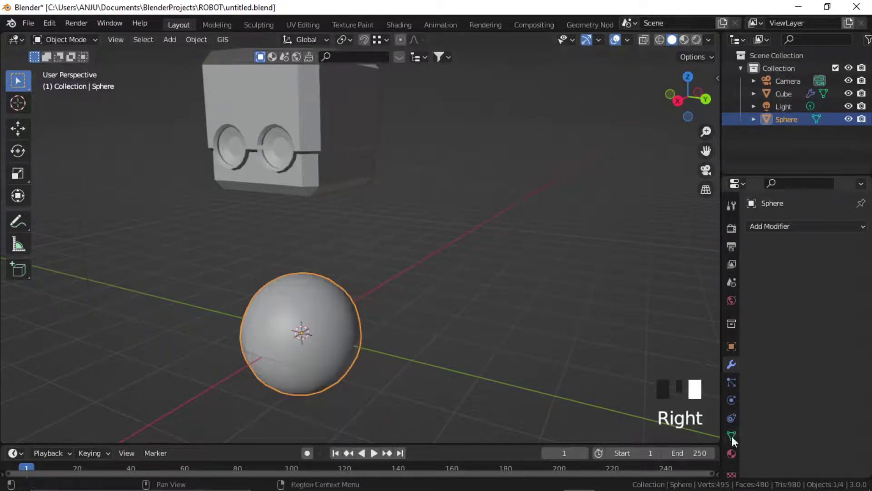
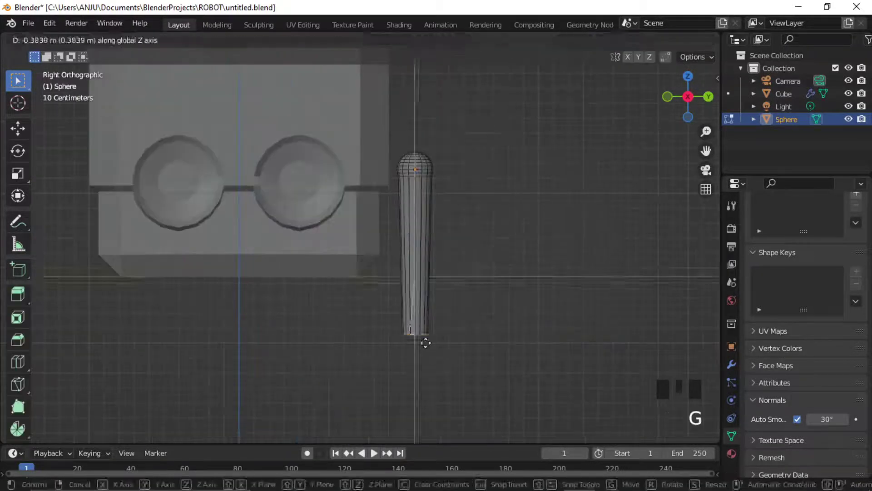
# Step: Stretch the sphere vertically into a thin rod and leave Edit Mode
pyautogui.press('s')
pyautogui.press('Tab')
pyautogui.scroll(-3)
# Step: Frame the view below the rod and bring up the Shift+A add menu for a new cylinder
pyautogui.middleClick(400, 333)
pyautogui.click(419, 309)
pyautogui.press('shift+a')
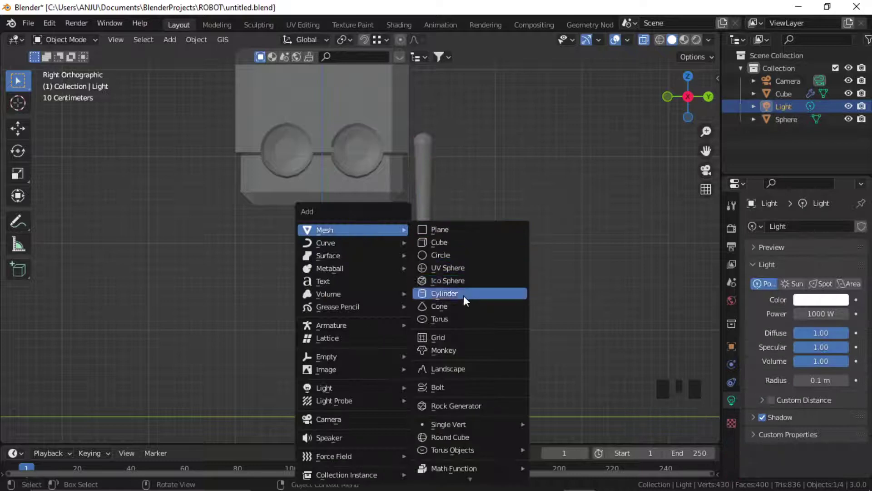
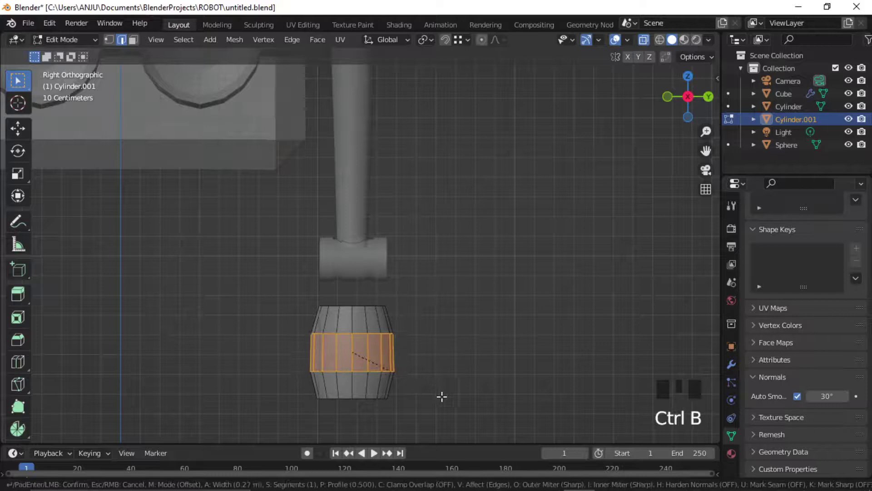
# Step: Confirm the middle ring bevel and stretch the cylinder vertically into a long forearm
pyautogui.press('a')
pyautogui.press('s')
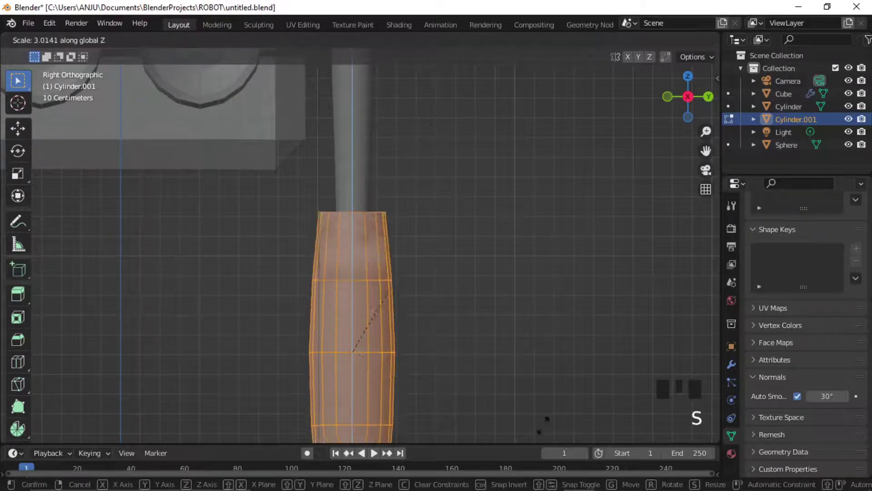
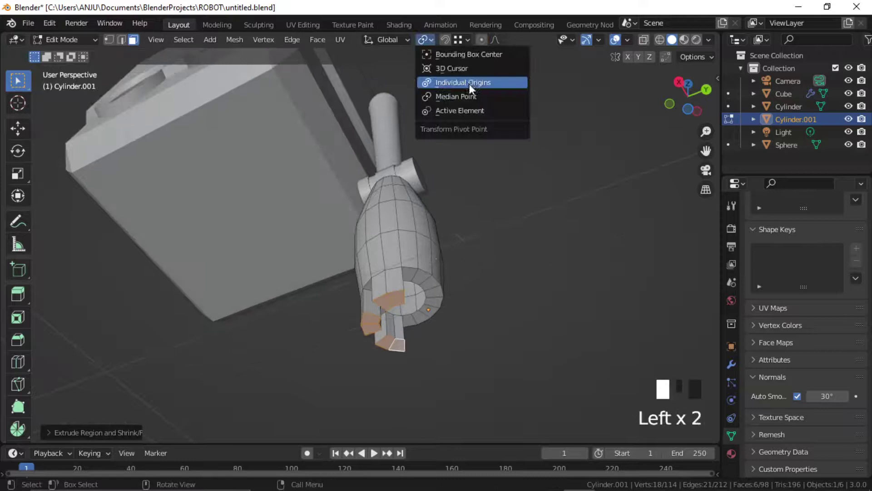
pyautogui.press('s')
pyautogui.press('Tab')
pyautogui.scroll(-3)
# Step: Extrude claw-like prongs from the forearm's bottom, leave editing and select the other arm
pyautogui.moveTo(396, 257); pyautogui.dragTo(415, 282)
pyautogui.moveTo(405, 267); pyautogui.dragTo(402, 244)
pyautogui.moveTo(405, 280); pyautogui.dragTo(431, 312)
pyautogui.press('ctrl+a')
pyautogui.click(736, 366)
pyautogui.moveTo(629, 378); pyautogui.dragTo(398, 277)
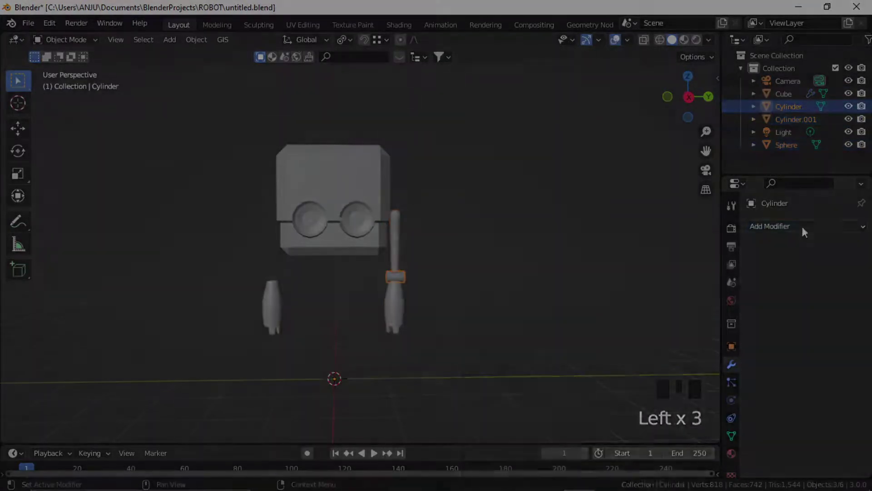
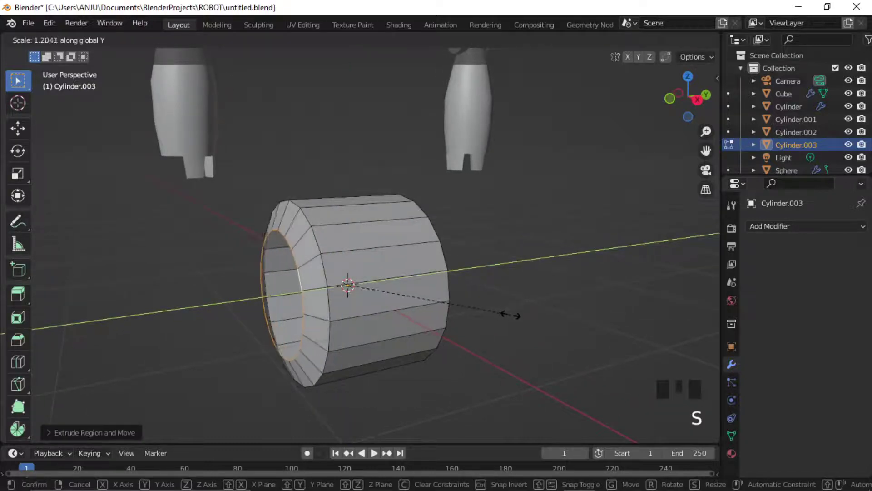
# Step: Confirm the rim bevel and add a loop cut around the wheel tube, sliding it into place
pyautogui.press('ctrl+b')
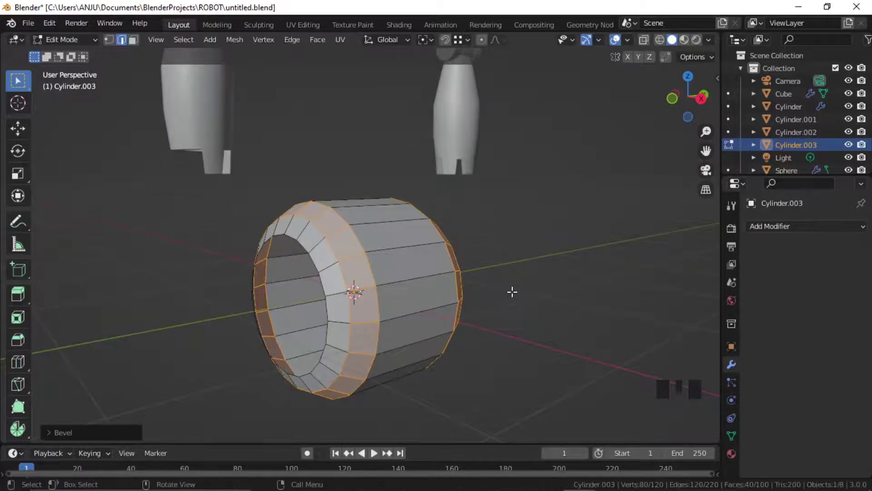
pyautogui.press('Tab')
pyautogui.moveTo(411, 282); pyautogui.dragTo(731, 438)
pyautogui.click(731, 438)
pyautogui.scroll(-3)
# Step: Cut the tube down to a single wedge piece for arraying around the Empty
pyautogui.click(804, 399)
pyautogui.click(530, 337)
pyautogui.moveTo(471, 319); pyautogui.dragTo(434, 330)
pyautogui.click(434, 331)
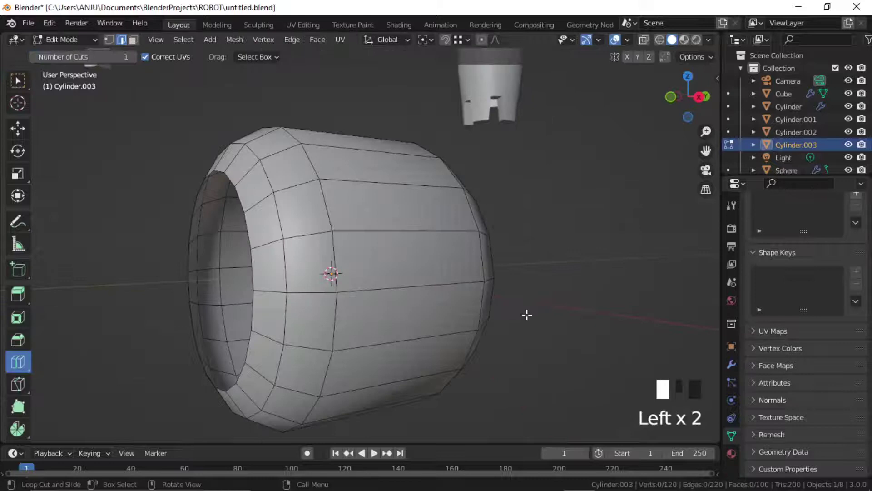
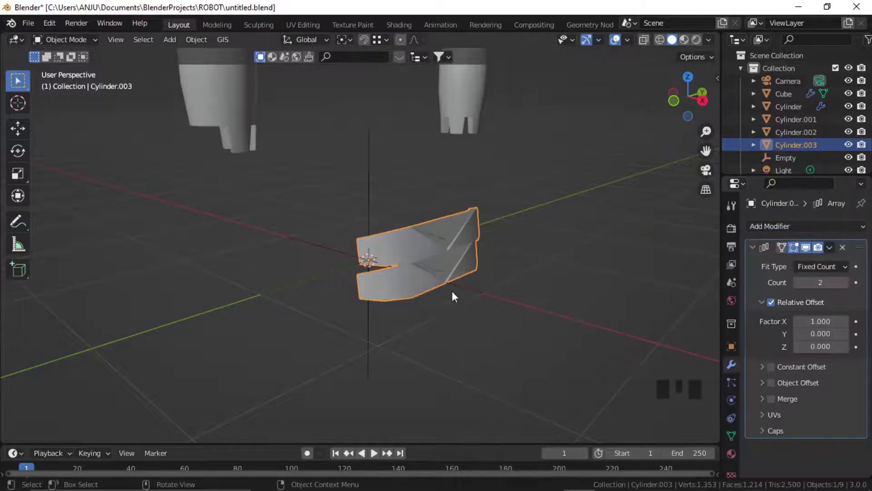
# Step: Set the Array modifier Count to 20 using Object Offset from the Empty
pyautogui.moveTo(823, 273); pyautogui.dragTo(781, 274)
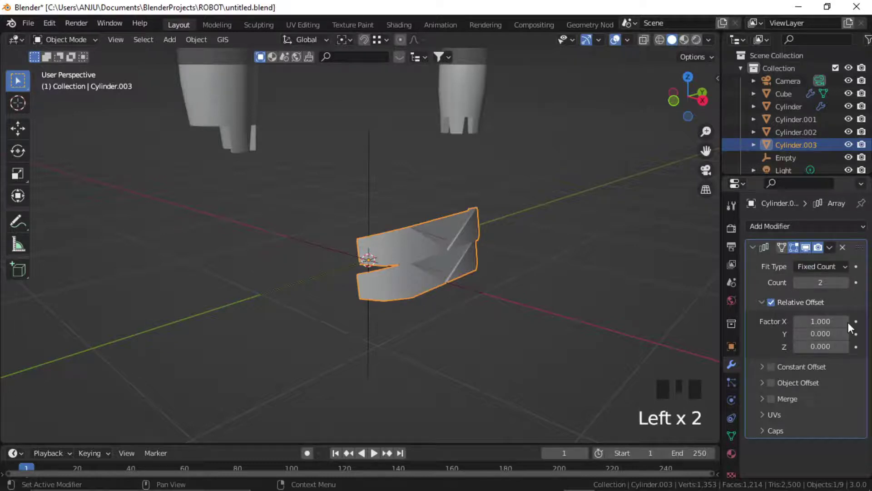
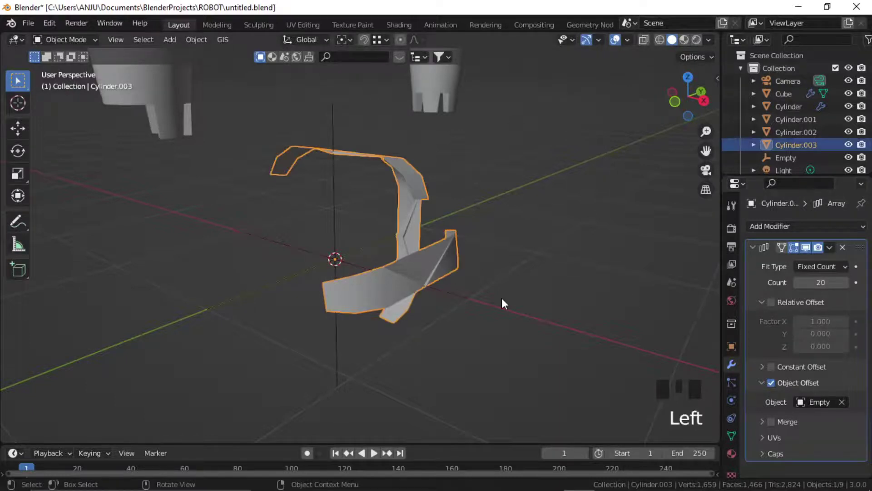
# Step: Apply the wheel wedge's scale and rotate the Empty on Y so the 20 copies wrap into a ring
pyautogui.press('ctrl+a')
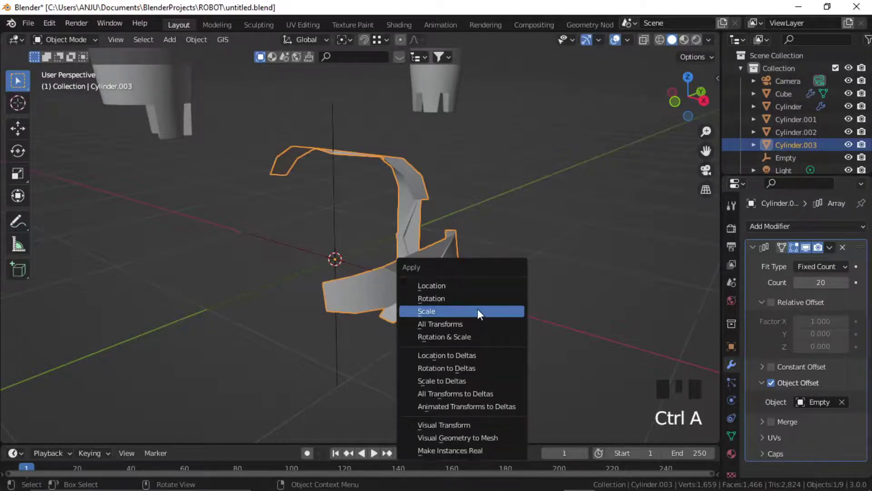
pyautogui.click(530, 307)
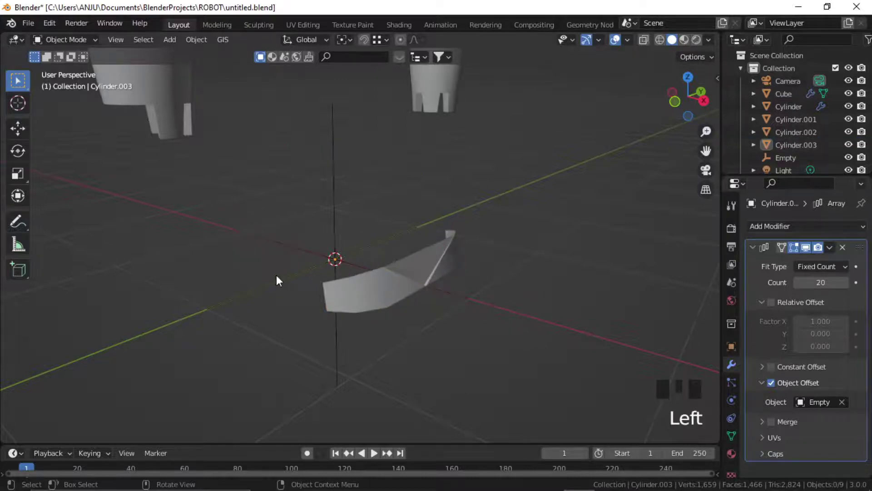
pyautogui.moveTo(292, 270); pyautogui.dragTo(252, 314)
# Step: Confirm the Empty rotation, reselect the wheel mesh and merge the tyre's duplicate vertices by distance
pyautogui.press('r')
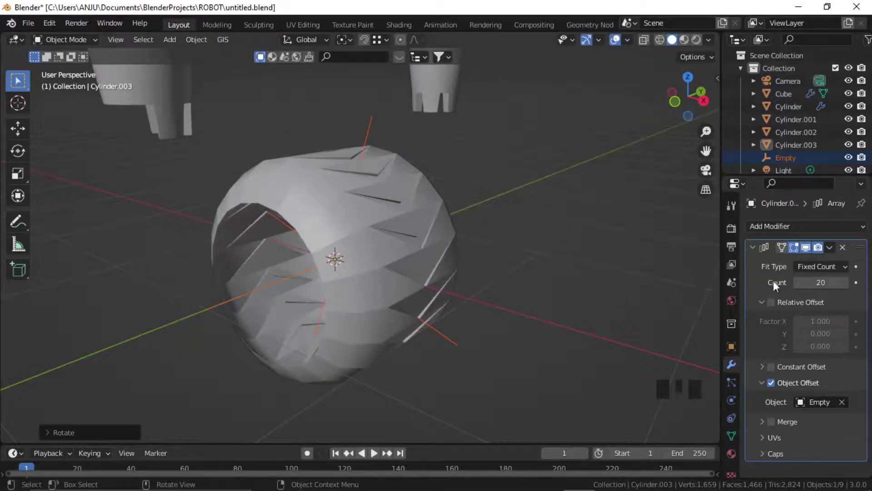
pyautogui.moveTo(838, 253); pyautogui.dragTo(515, 283)
pyautogui.click(441, 282)
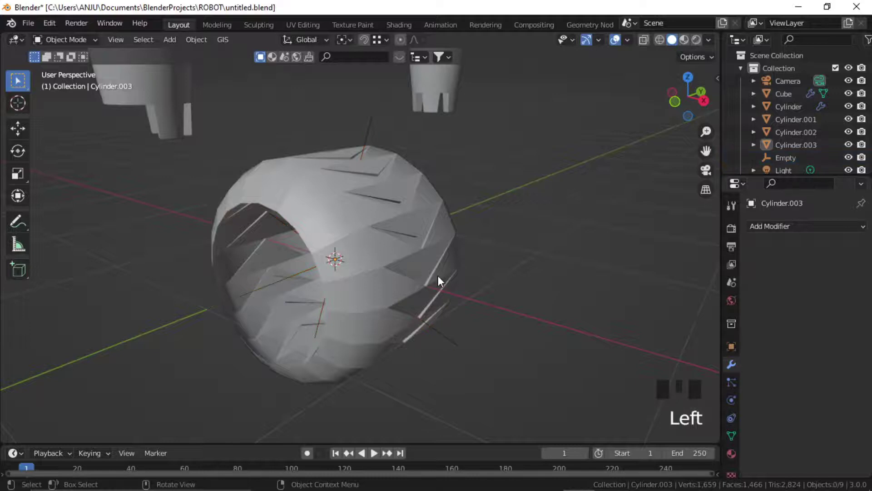
pyautogui.click(438, 278)
pyautogui.press('Tab')
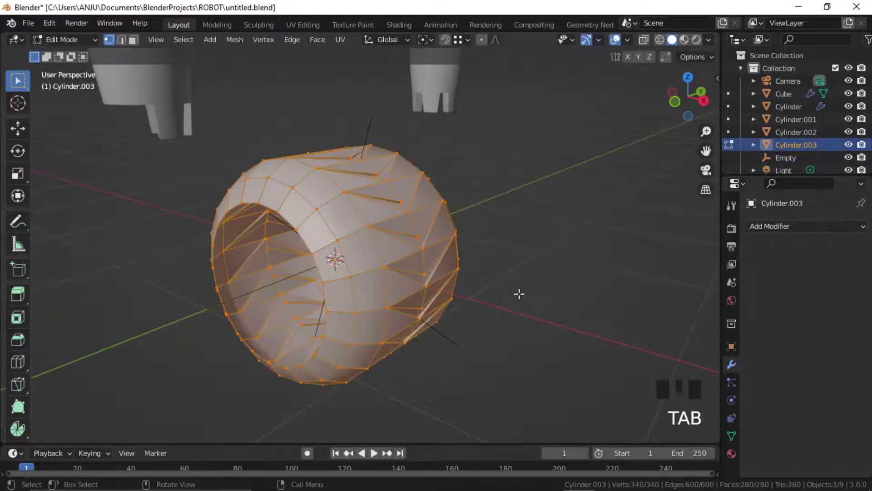
pyautogui.press('1')
pyautogui.press('a')
pyautogui.press('m')
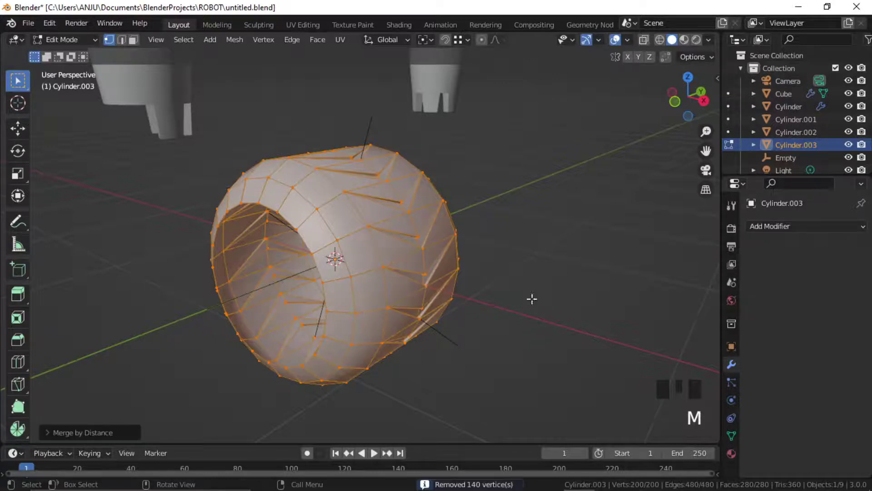
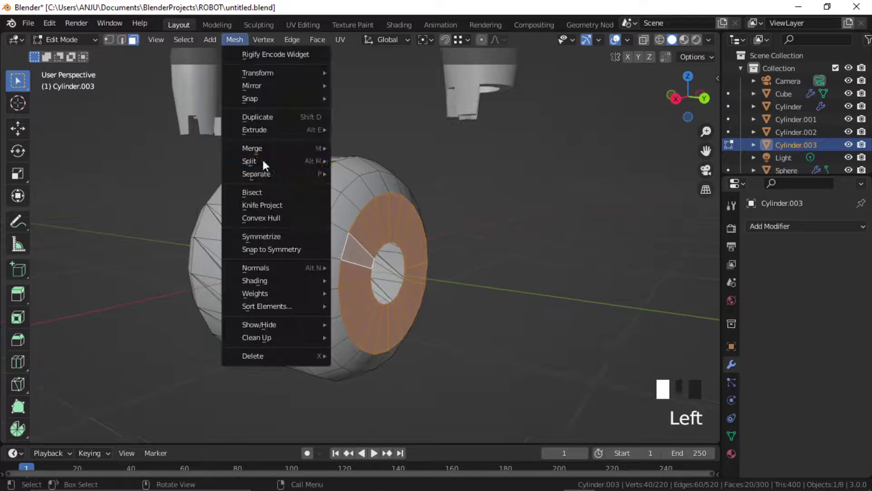
# Step: Separate the tyre's inner face ring into its own hub object
pyautogui.press('Tab')
pyautogui.click(472, 266)
pyautogui.click(384, 241)
# Step: Bevel the alternating spoke edges so the inner disc becomes spokes around a central ring
pyautogui.scroll(3)
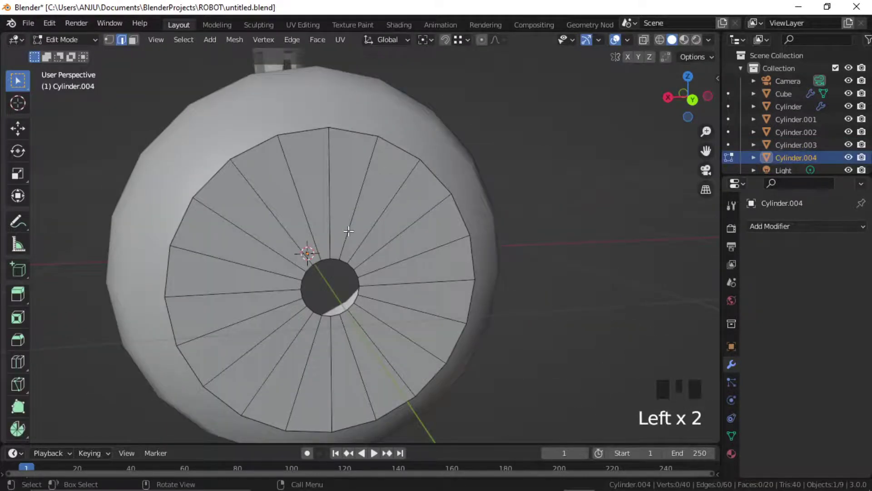
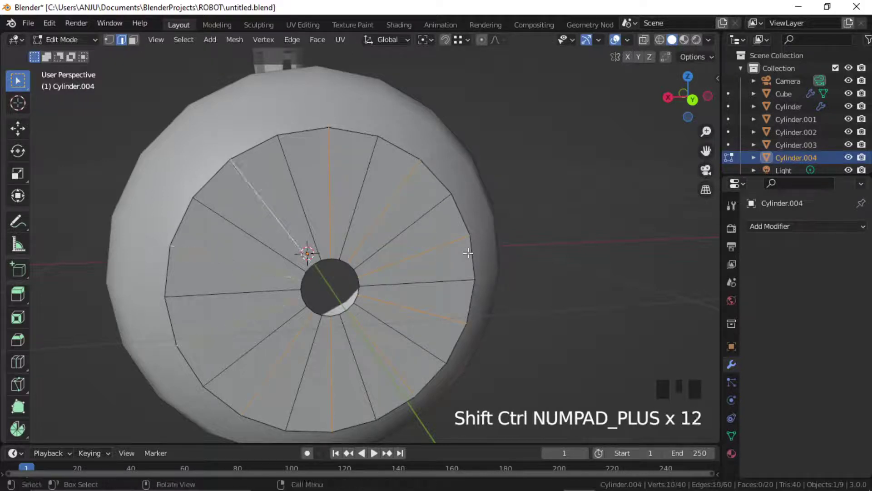
pyautogui.press('ctrl+b')
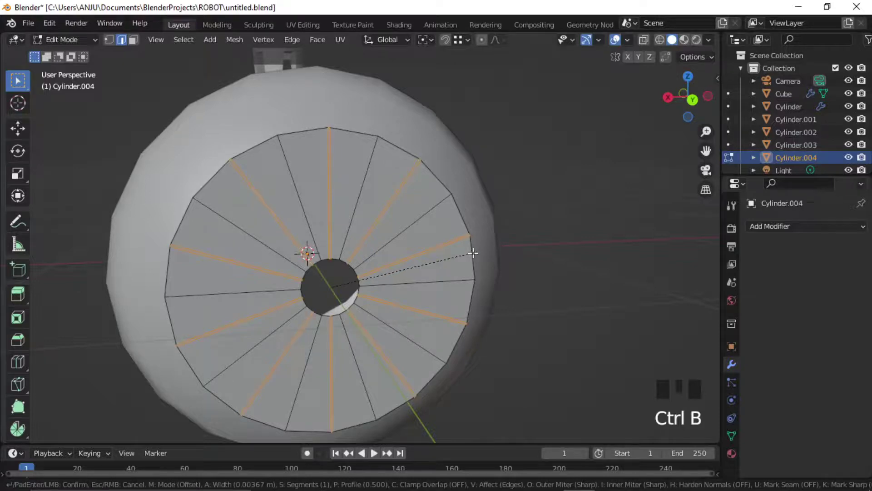
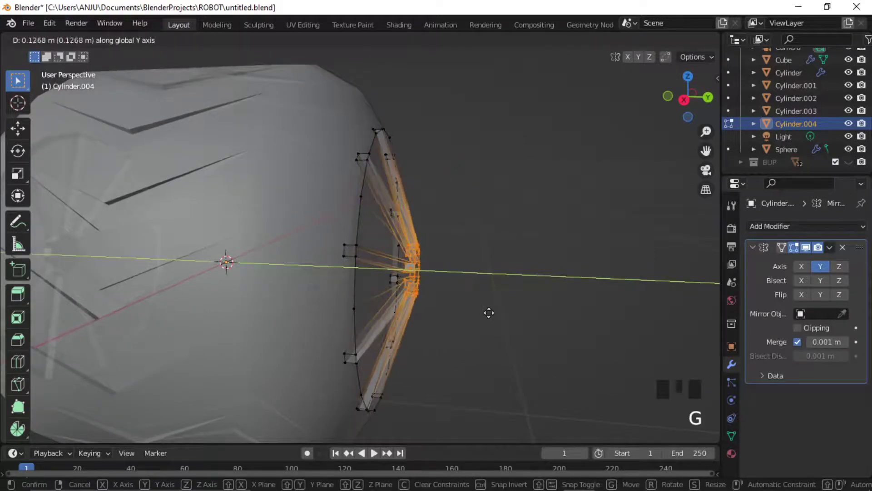
pyautogui.press('Tab')
# Step: Mirror the hub along Y and move it so both sides of the tyre get a hub
pyautogui.click(442, 293)
pyautogui.scroll(-3)
pyautogui.press('alt+z')
pyautogui.moveTo(386, 290); pyautogui.dragTo(648, 324)
# Step: Face the robot and add a UV sphere to the scene
pyautogui.click(648, 324)
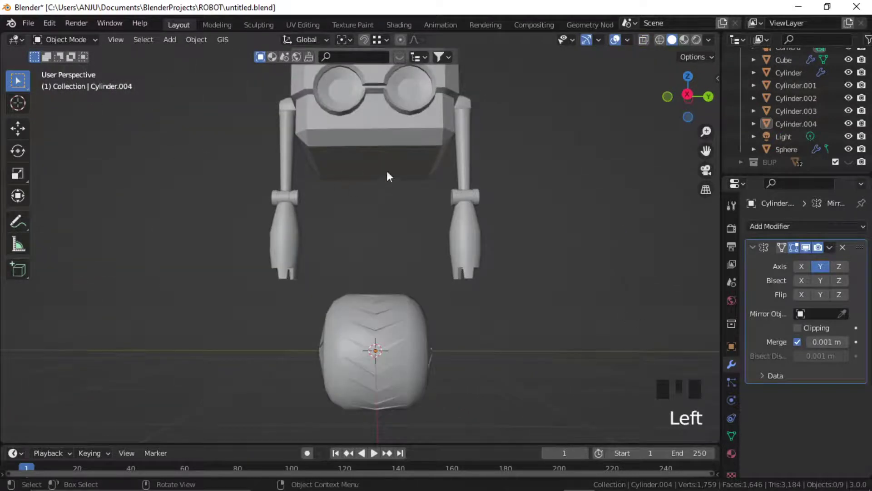
pyautogui.moveTo(388, 177); pyautogui.dragTo(410, 208)
pyautogui.middleClick(310, 210)
pyautogui.scroll(3)
pyautogui.press('shift+a')
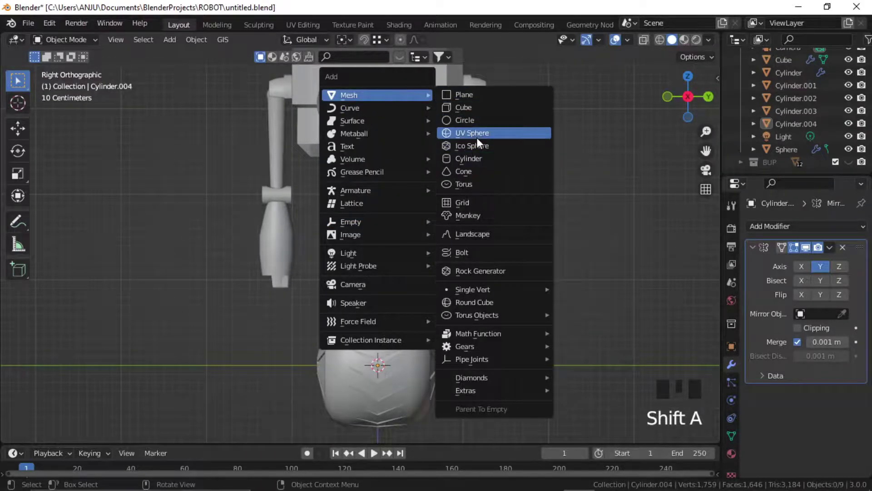
pyautogui.click(49, 439)
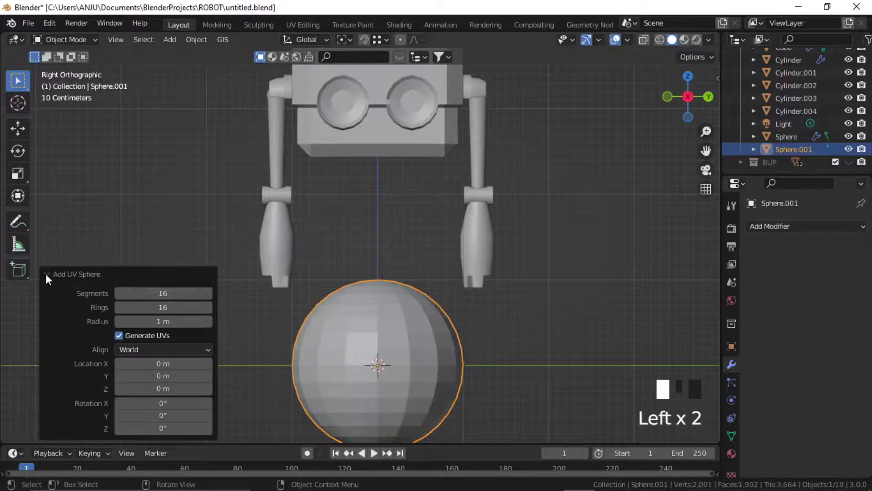
# Step: Scale and move the sphere into a dome beneath the robot's head
pyautogui.press('g')
pyautogui.rightClick(12, 456)
pyautogui.click(12, 457)
pyautogui.scroll(-3)
pyautogui.click(12, 456)
pyautogui.scroll(3)
pyautogui.middleClick(12, 456)
pyautogui.press('alt+z')
pyautogui.click(12, 457)
pyautogui.press('s')
pyautogui.press('g')
# Step: Trim the dome's lower half and extrude its bottom rings outward in mesh editing
pyautogui.press('Tab')
pyautogui.press('3')
pyautogui.click(12, 457)
pyautogui.press('x')
pyautogui.scroll(3)
pyautogui.middleClick(12, 456)
pyautogui.press('3')
pyautogui.click(12, 456)
pyautogui.press('x')
pyautogui.scroll(3)
pyautogui.middleClick(12, 456)
pyautogui.press('alt+z')
pyautogui.middleClick(12, 457)
pyautogui.press('3')
pyautogui.click(12, 457)
pyautogui.press('alt+e')
pyautogui.click(12, 456)
pyautogui.press('alt+e')
pyautogui.press('2')
pyautogui.click(12, 456)
pyautogui.press('e')
pyautogui.press('g')
pyautogui.press('Tab')
# Step: Return to the wheel hub and start adding a cylinder for a flat centre cap
pyautogui.scroll(-3)
pyautogui.middleClick(12, 456)
pyautogui.rightClick(11, 456)
pyautogui.scroll(3)
pyautogui.middleClick(12, 456)
pyautogui.click(370, 246)
pyautogui.press('g')
pyautogui.click(407, 264)
pyautogui.moveTo(365, 247); pyautogui.dragTo(409, 284)
pyautogui.click(409, 283)
pyautogui.press('shift+a')
# Step: Scale the new cylinder flat, place it at the hub centre as a cap and begin editing its mesh
pyautogui.scroll(-3)
pyautogui.moveTo(52, 439); pyautogui.dragTo(11, 456)
pyautogui.press('s')
pyautogui.press('g')
pyautogui.press('s')
pyautogui.moveTo(11, 456); pyautogui.dragTo(12, 456)
pyautogui.click(12, 456)
pyautogui.moveTo(12, 456); pyautogui.dragTo(12, 456)
pyautogui.press('Tab')
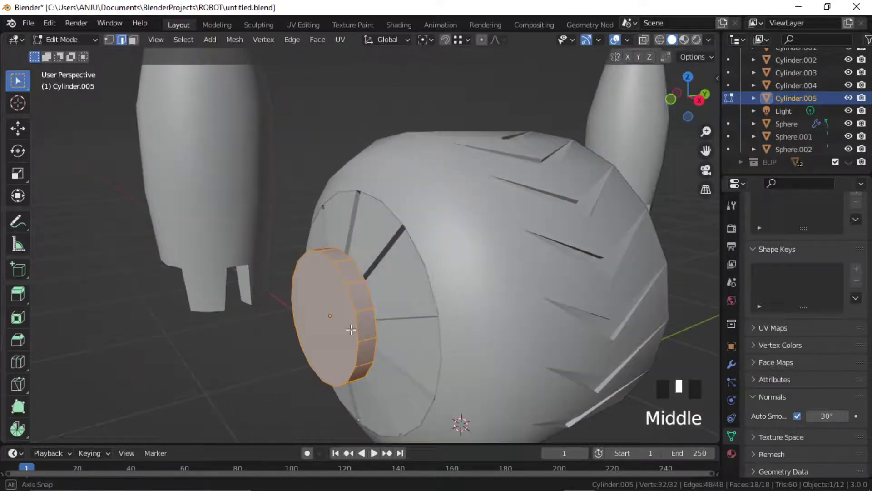
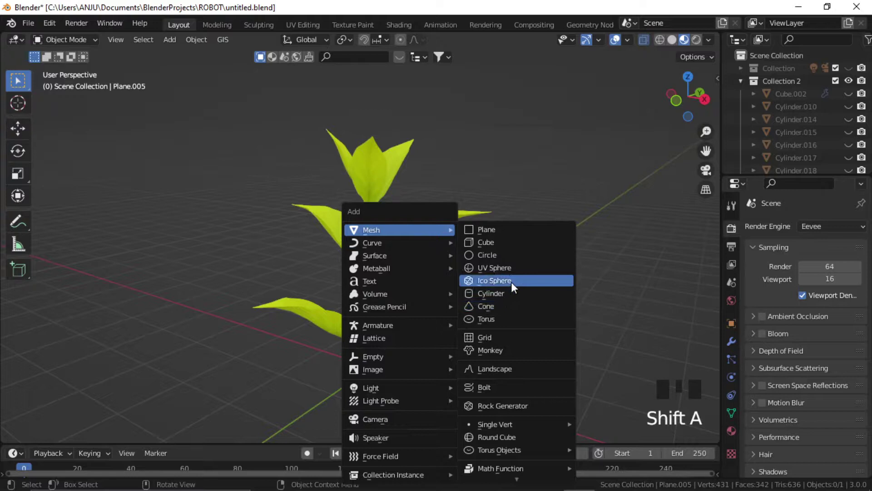
# Step: Shrink the new icosphere to about a third and set it atop the plant's stem as a flower bud
pyautogui.press('ctrl+z')
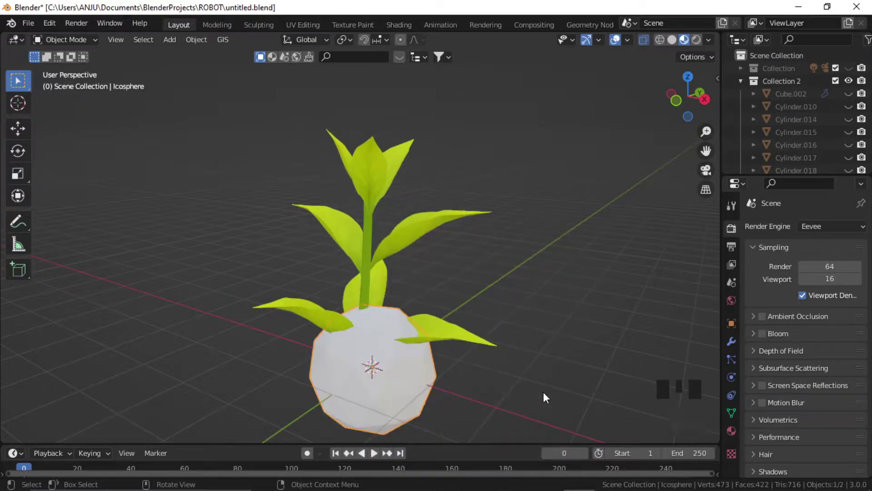
pyautogui.press('s')
pyautogui.press('g')
pyautogui.scroll(3)
pyautogui.moveTo(404, 163); pyautogui.dragTo(532, 268)
pyautogui.press('s')
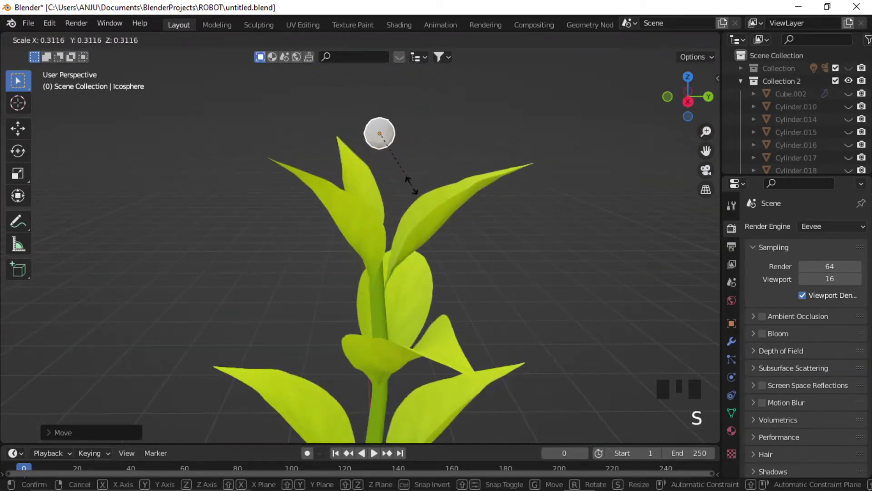
pyautogui.press('g')
pyautogui.moveTo(374, 167); pyautogui.dragTo(346, 258)
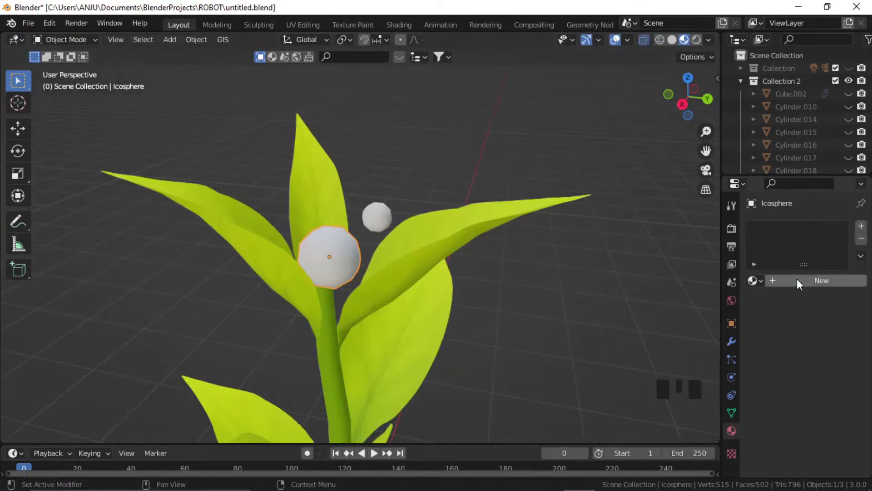
pyautogui.moveTo(799, 284); pyautogui.dragTo(825, 389)
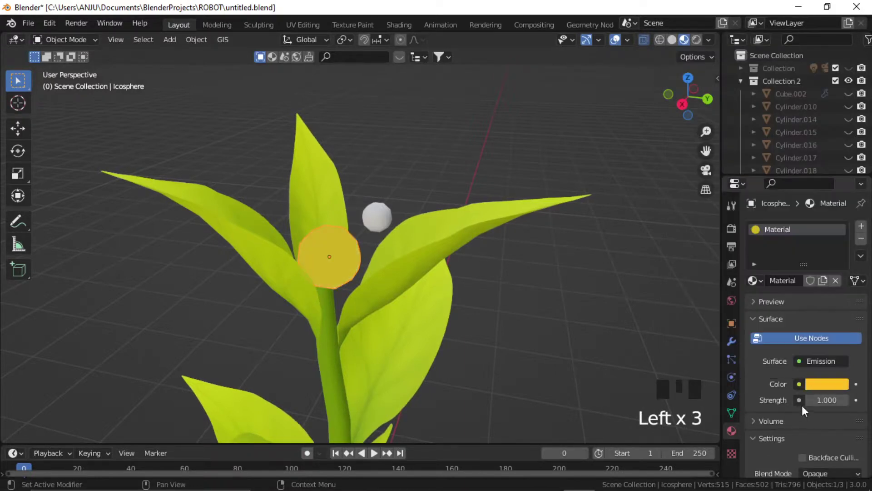